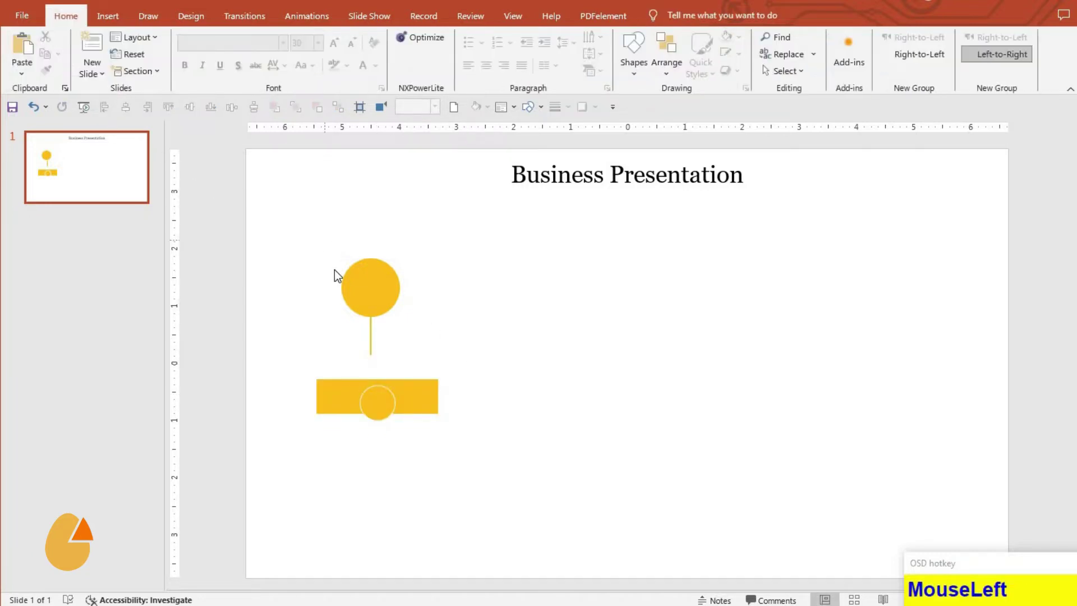
- Group the pin unit and draw a straight stem line down from the bar's small circle
key("ctrl+g")
left_click(420, 405)
left_click_drag(381, 399, 408, 55)
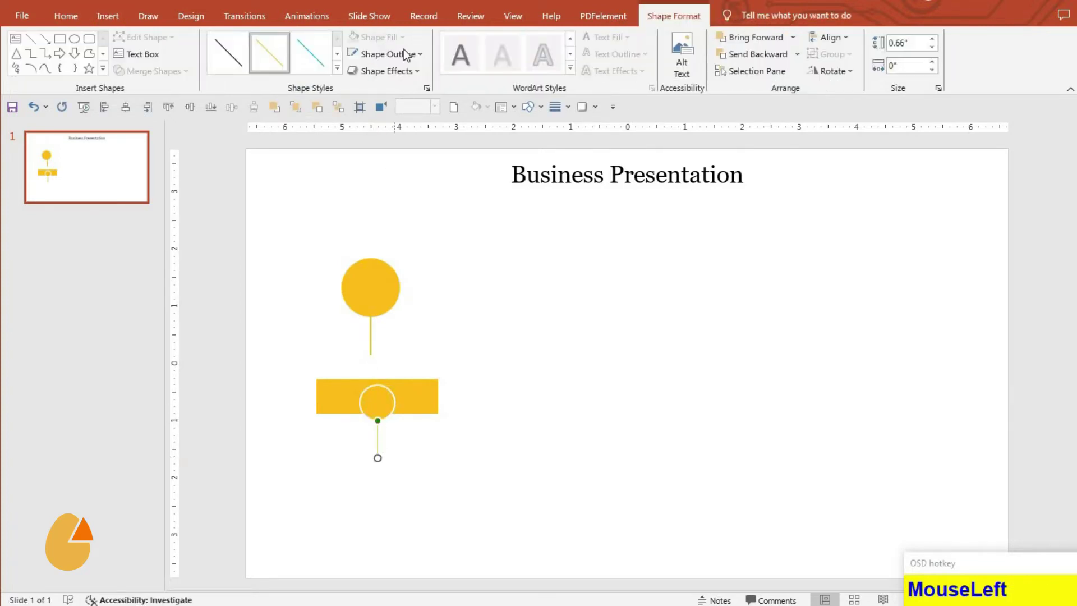
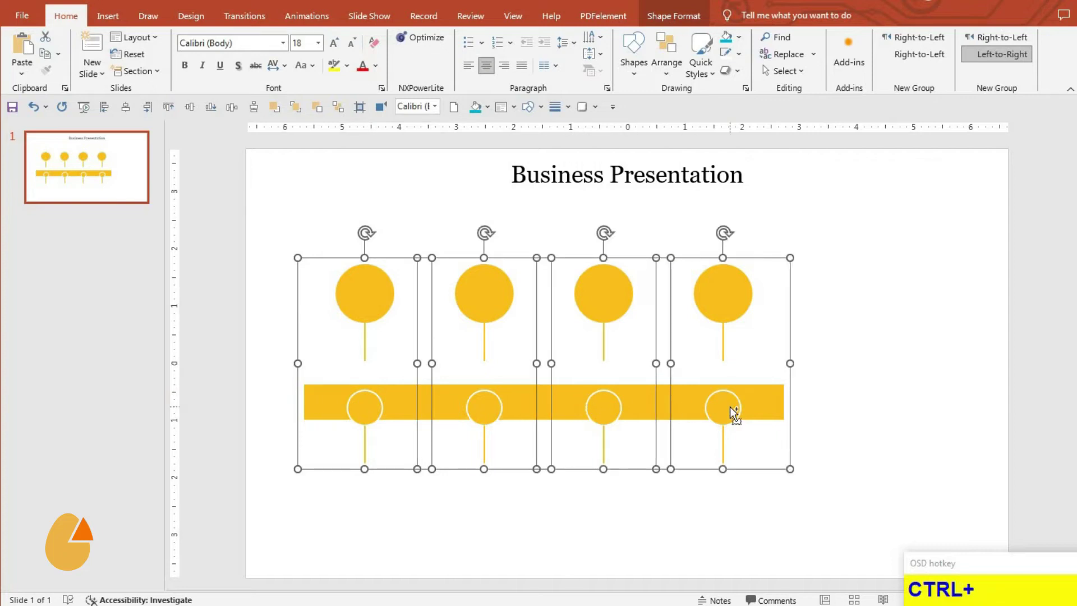
- Group the four pin units into one bar selection ready to enlarge across the slide
key("ctrl+g")
left_click(136, 117)
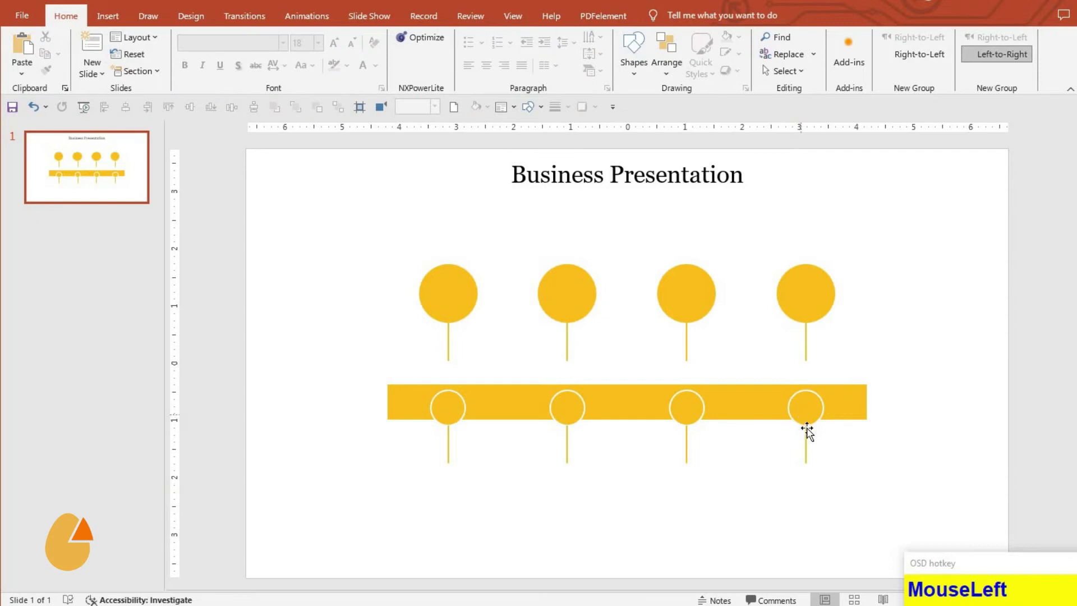
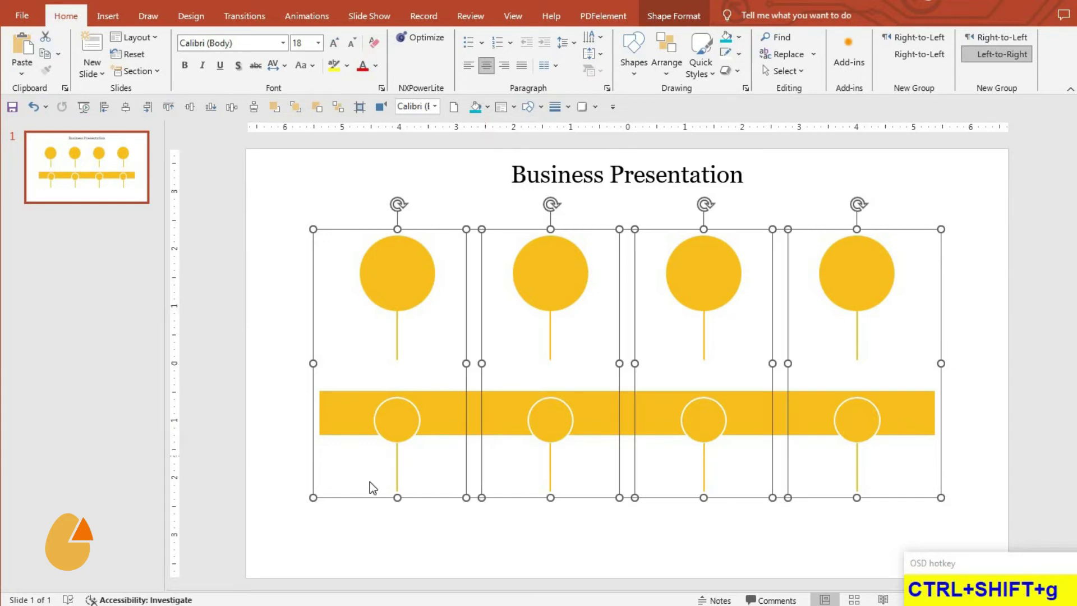
- Color the first step's circle, bar section and stems blue
left_click(470, 539)
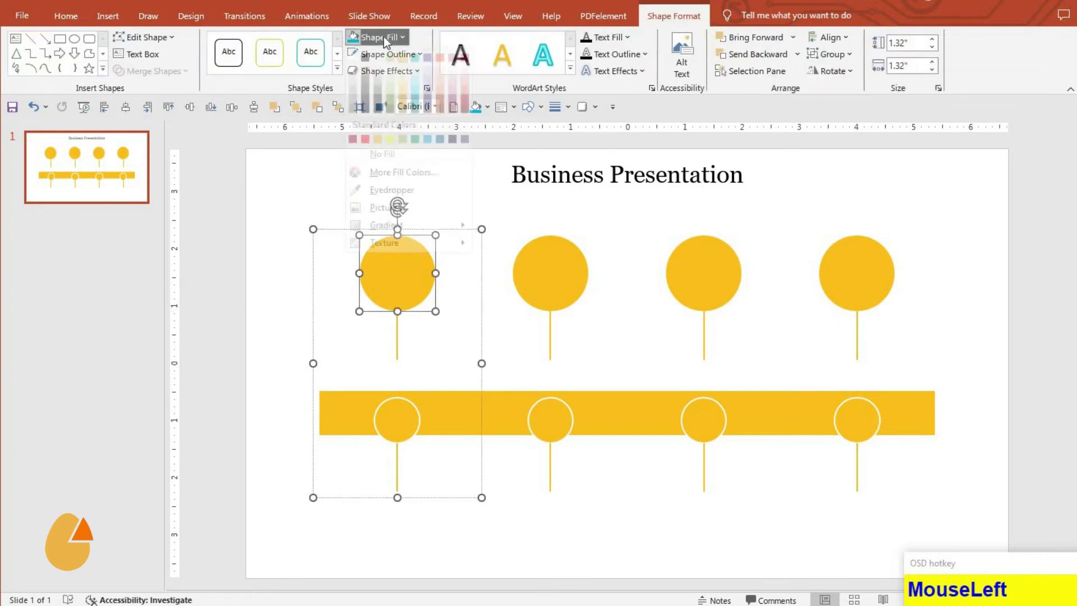
key("F4")
left_click(401, 330)
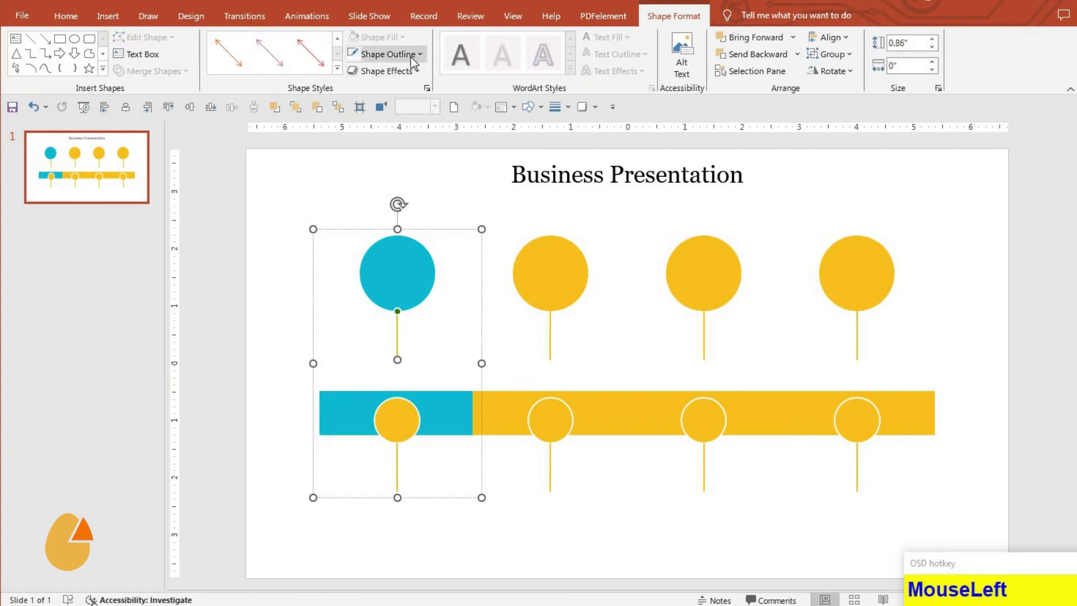
key("F4")
left_click(399, 425)
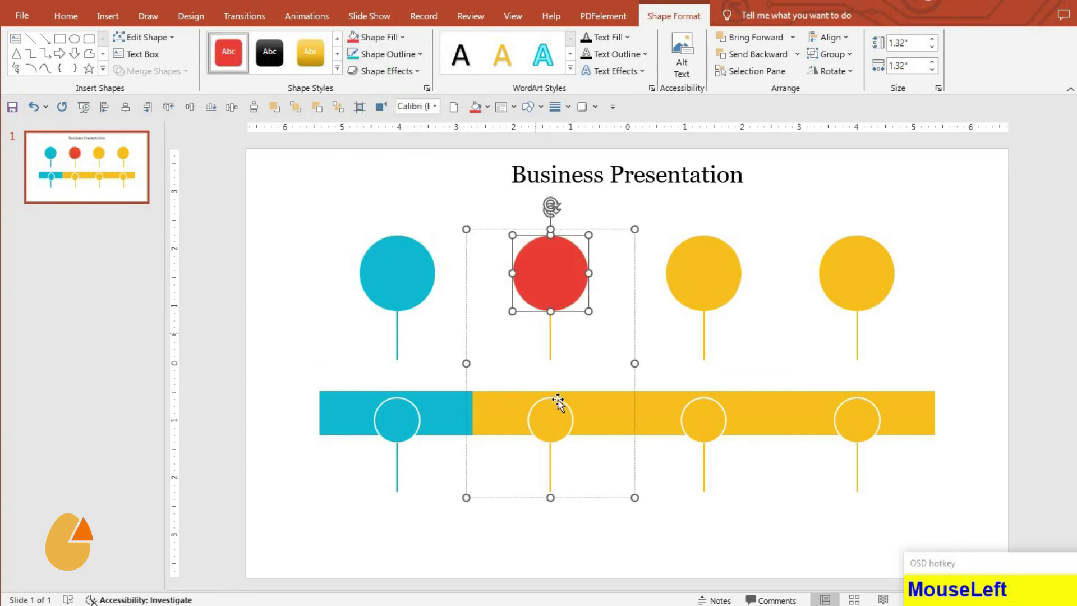
- Color the second step's circle, bar section and stems red
key("F4")
left_click(553, 427)
key("F4")
left_click(475, 183)
left_click(503, 305)
key("F4")
left_click(707, 298)
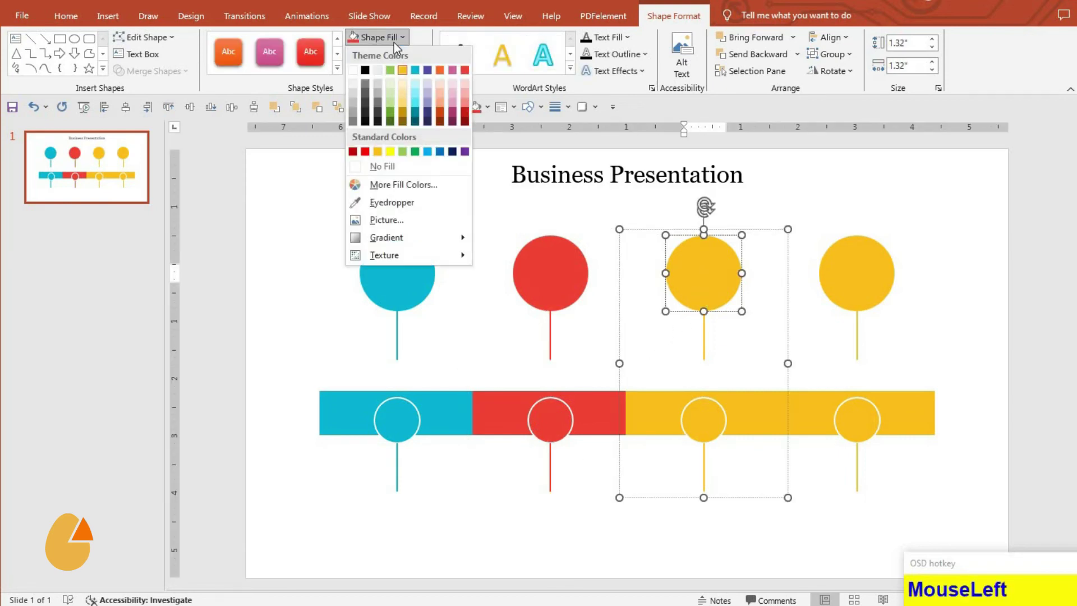
- Color the third step's circle, bar and stem purple for now
key("F4")
left_click(717, 422)
key("F4")
left_click(701, 340)
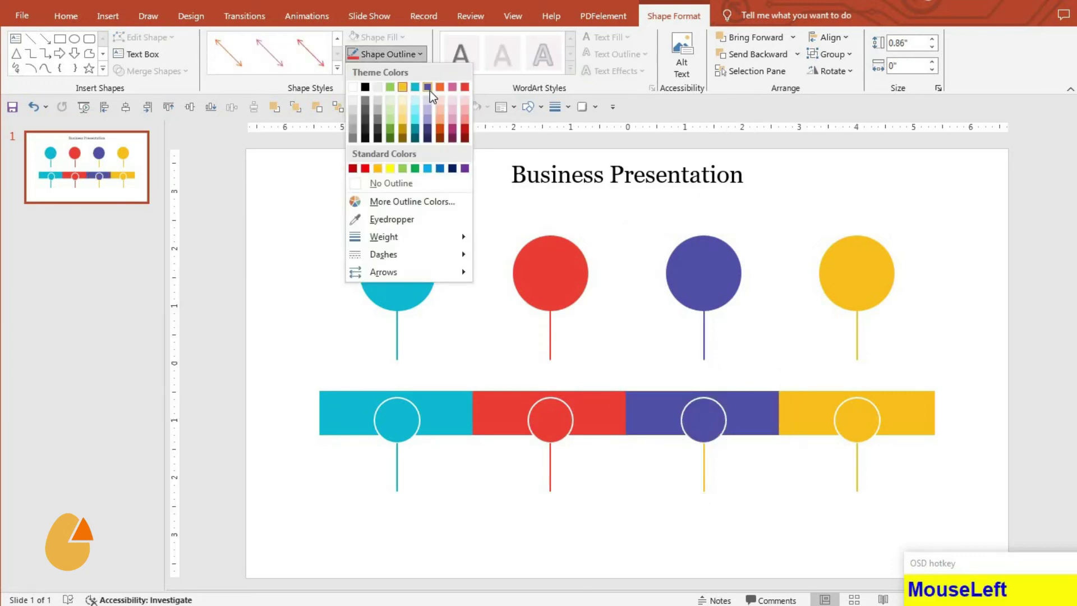
- Color the fourth step's circle, bar and stems green
key("F4")
left_click(844, 296)
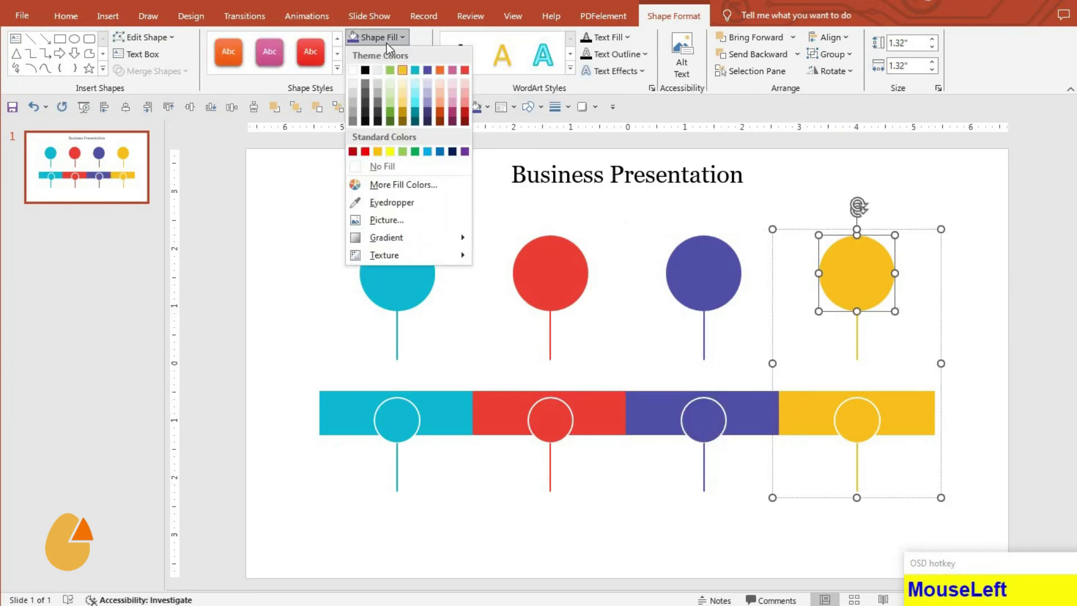
key("F4")
left_click(857, 417)
key("F4")
left_click(834, 431)
- Recolor the third step's circle, bar and stems from purple to yellow
key("F4")
left_click(713, 291)
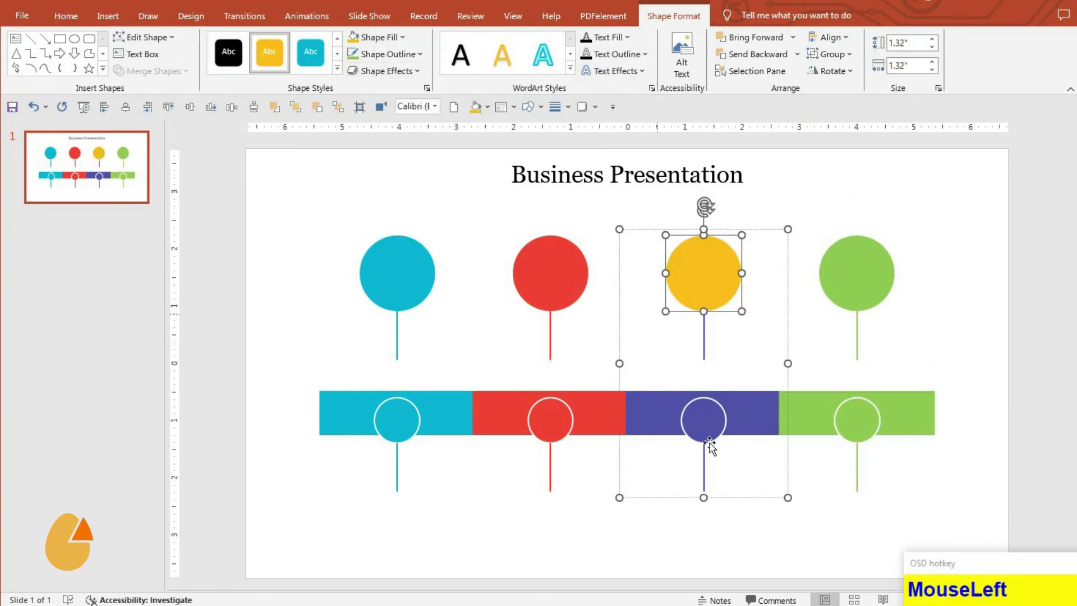
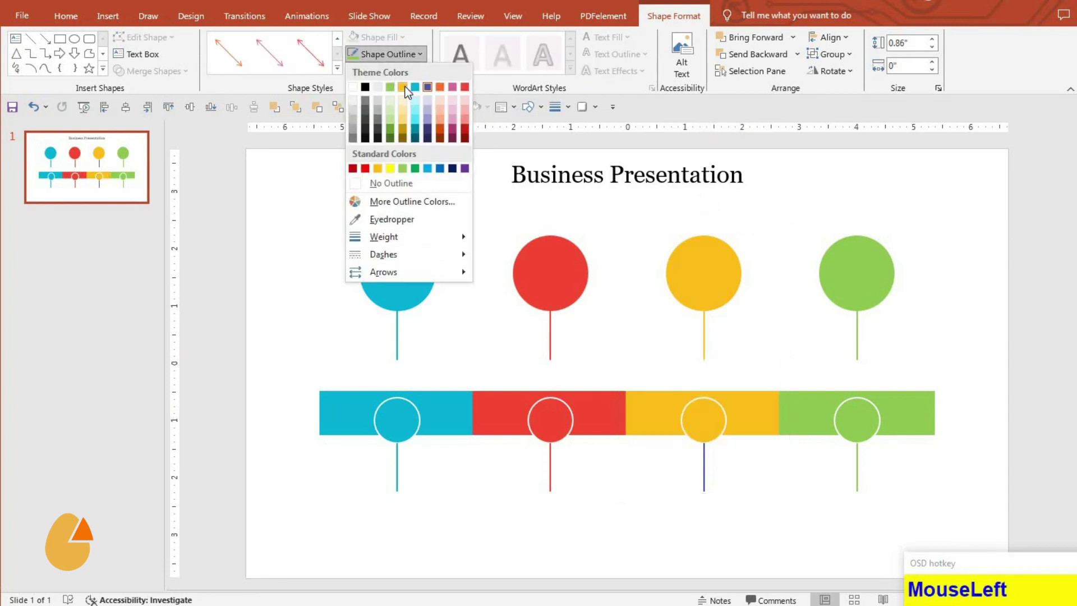
key("F4")
left_click(677, 556)
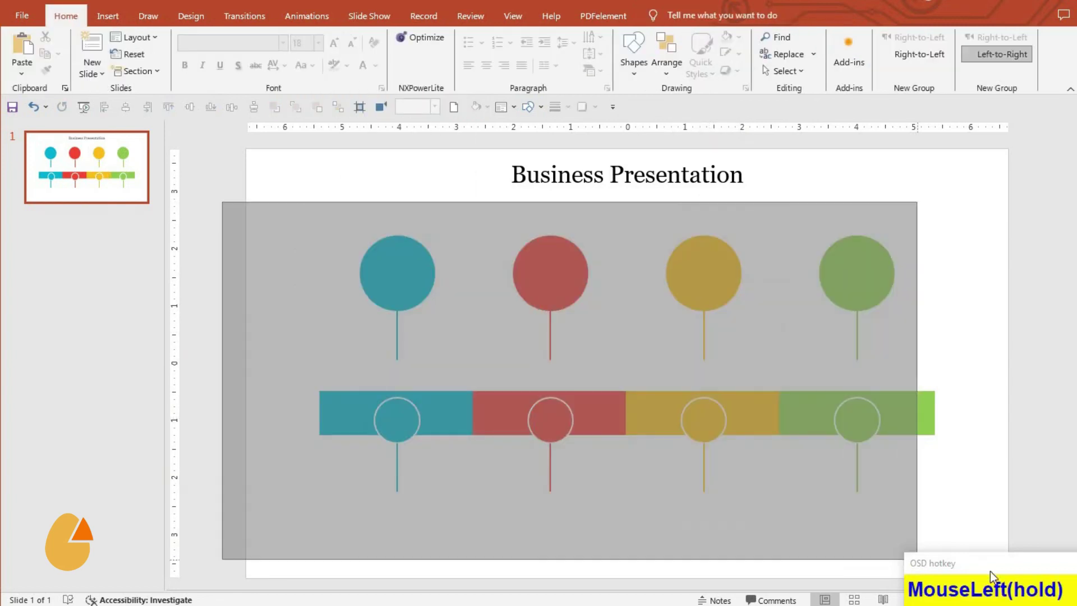
- Group the timeline, nudge it down and lay out a text area under the steps for captions and descriptions
key("ctrl+g")
left_click(174, 151)
key("Down")
key("Down")
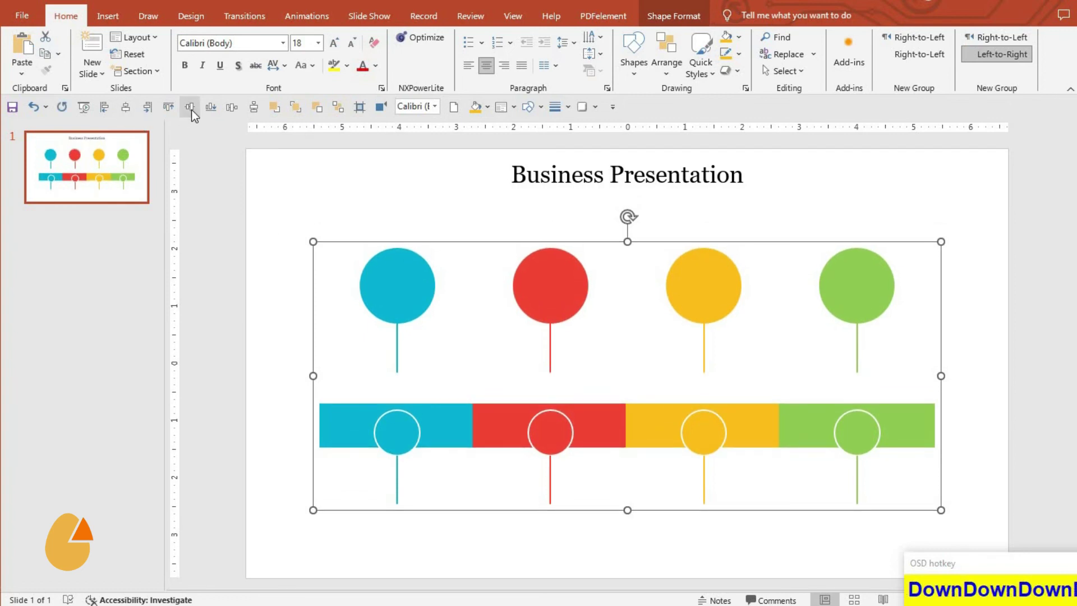
left_click_drag(520, 554, 1047, 560)
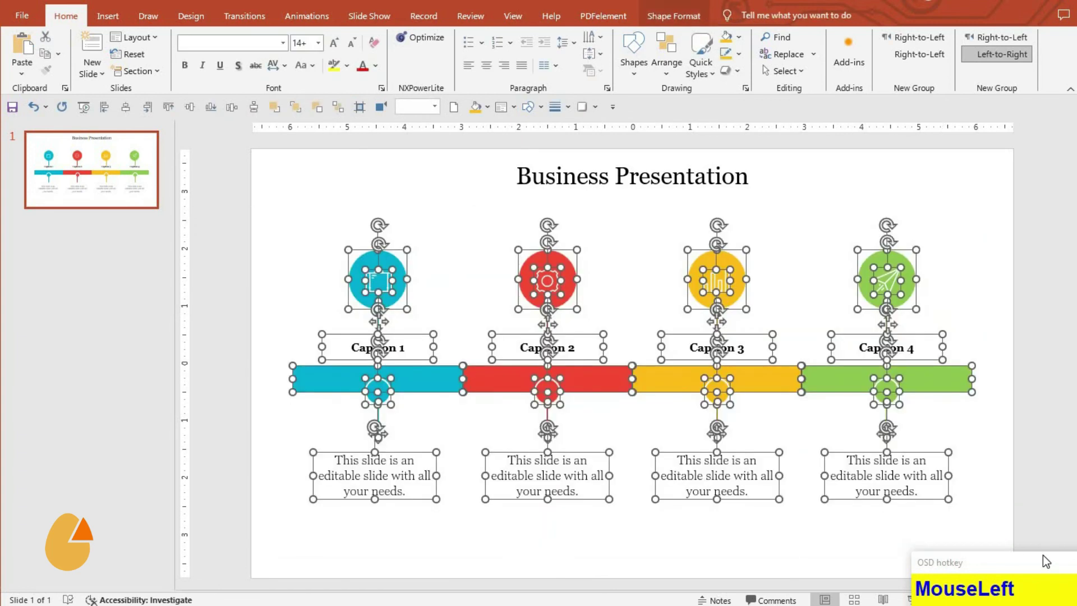
key("ctrl+g")
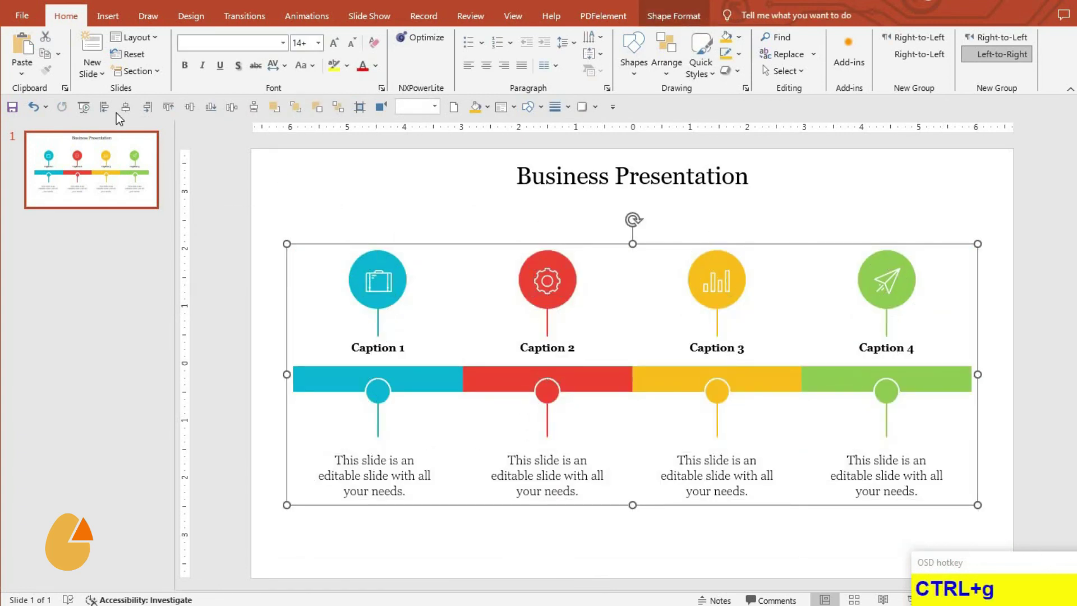
left_click(122, 113)
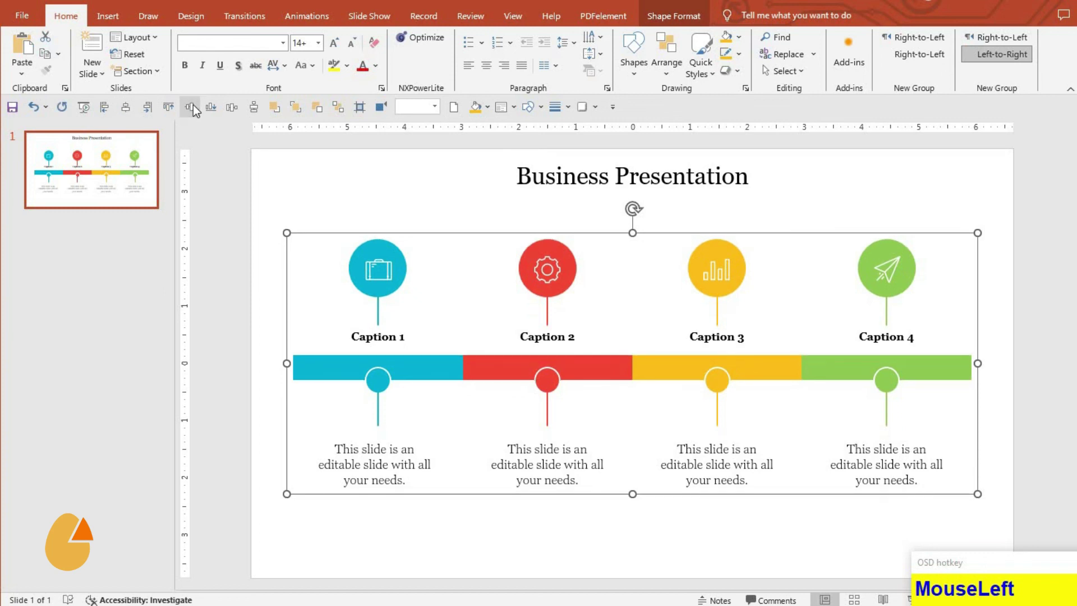
key("Down")
key("Down")
key("Down")
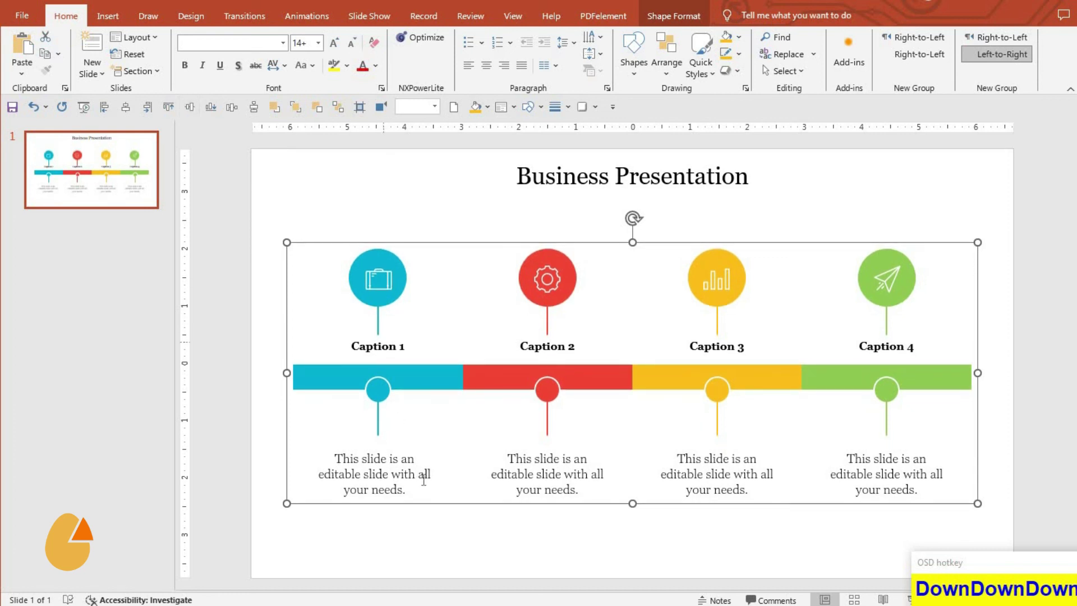
left_click(441, 531)
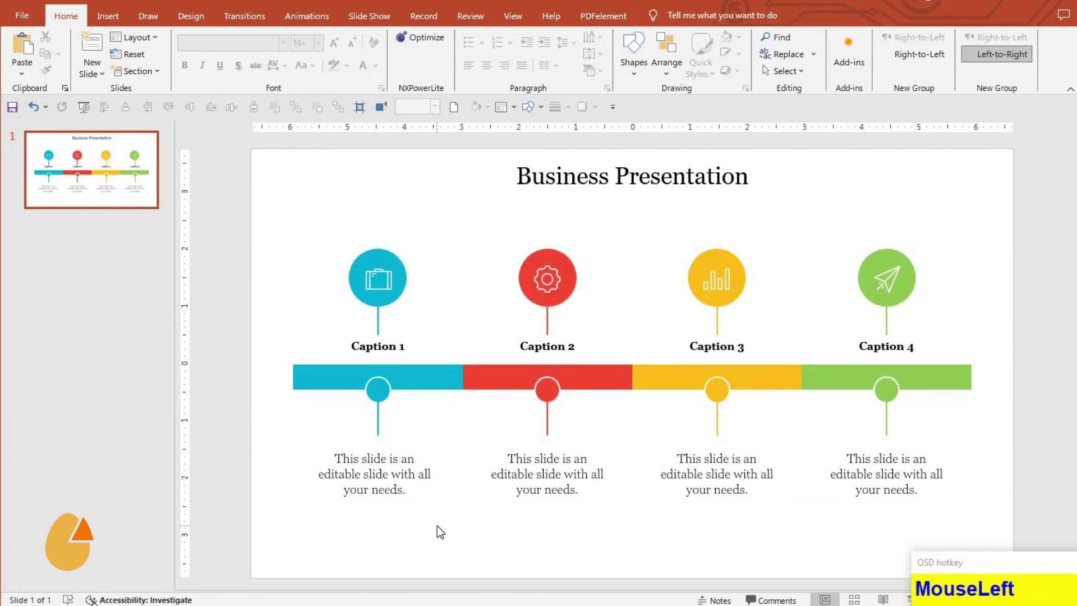